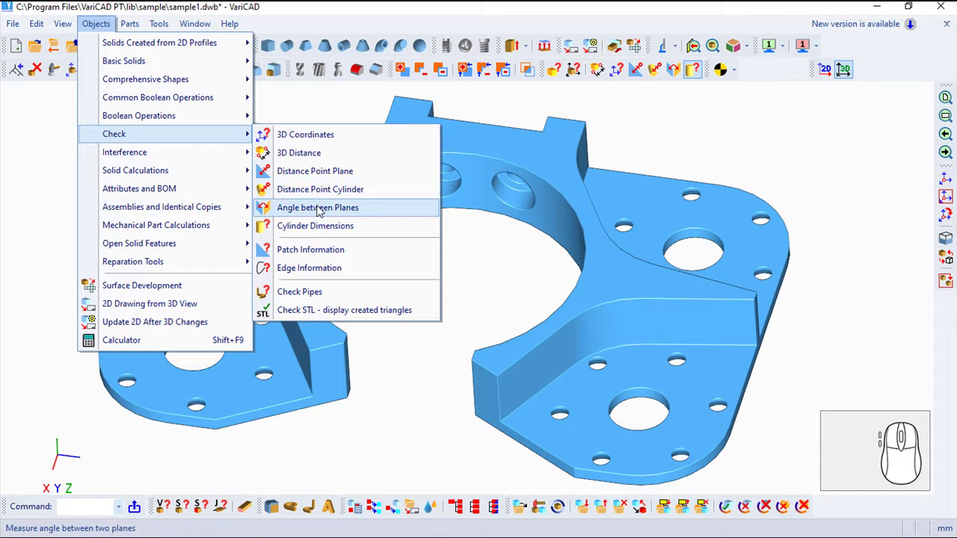
Step: Measure the 120-degree angle between the bracket's two end faces and dismiss the result
{"action": "left_click", "coordinate": [322, 208]}
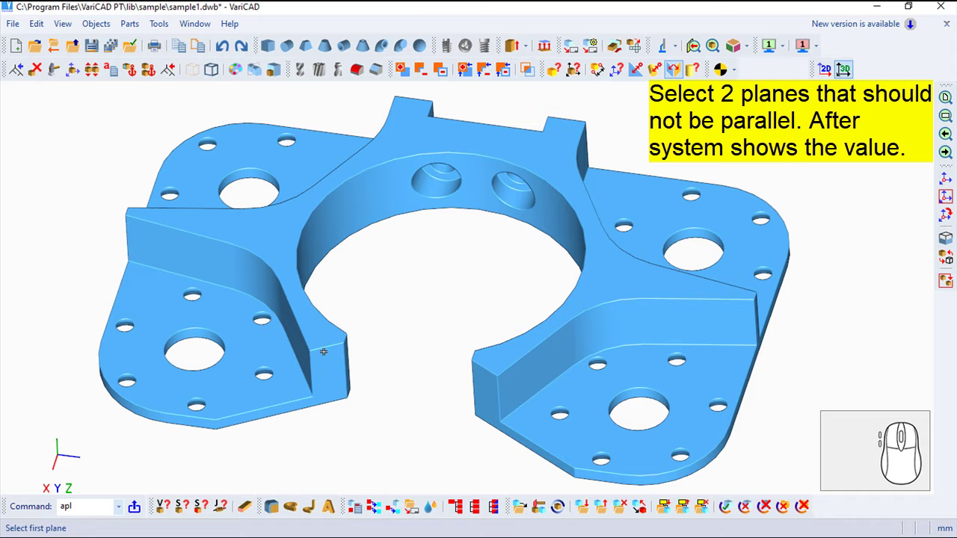
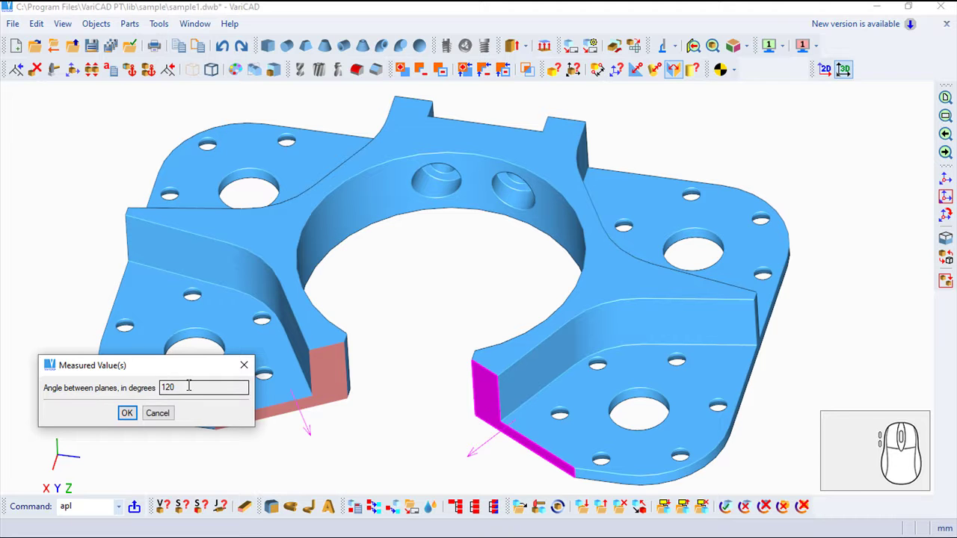
{"action": "left_click", "coordinate": [137, 411]}
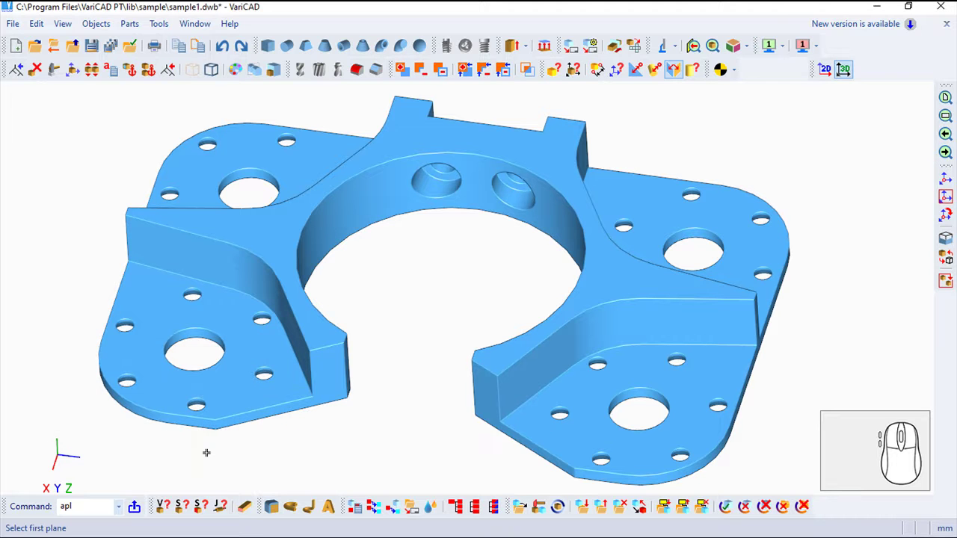